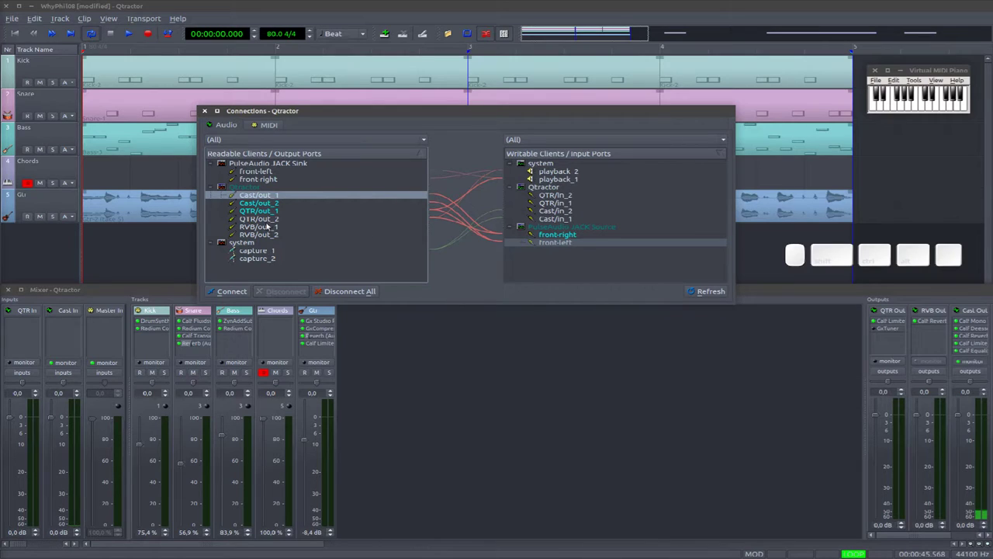
- Show the MIDI connections, listing the nanoKEY2 keyboard, instead of the audio ports
click(262, 128)
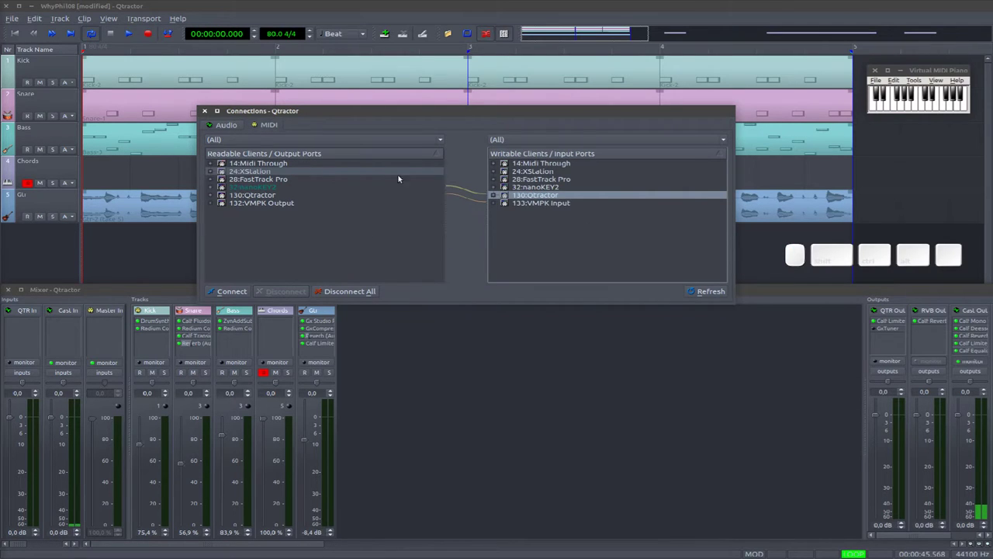
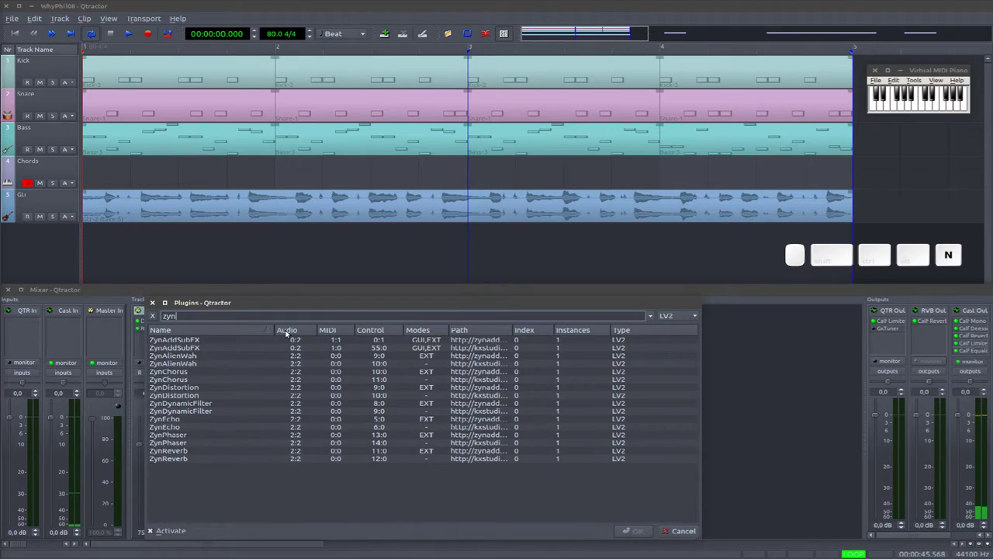
- Add the ZynAddSubFX synth to the Chords track and confirm the plugin choice
click(261, 340)
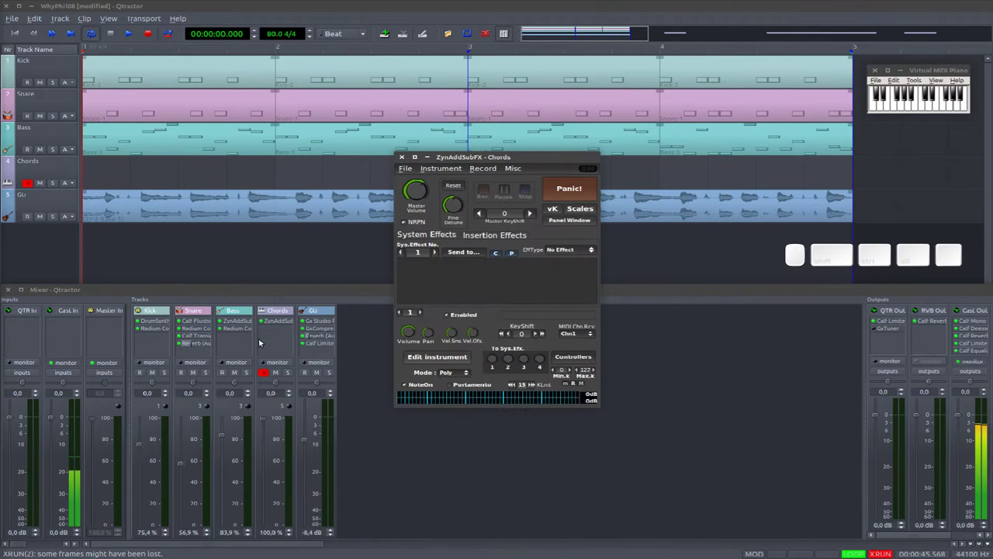
click(420, 193)
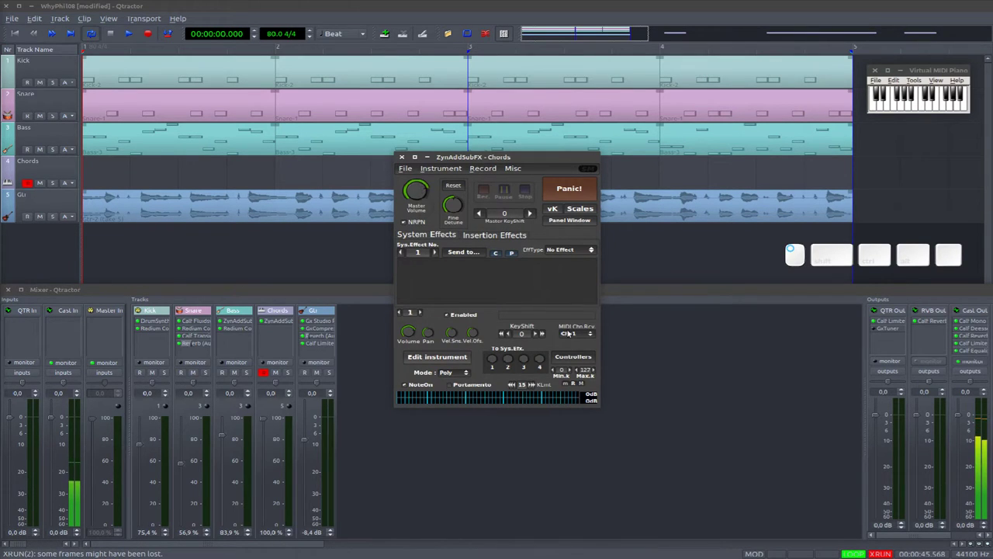
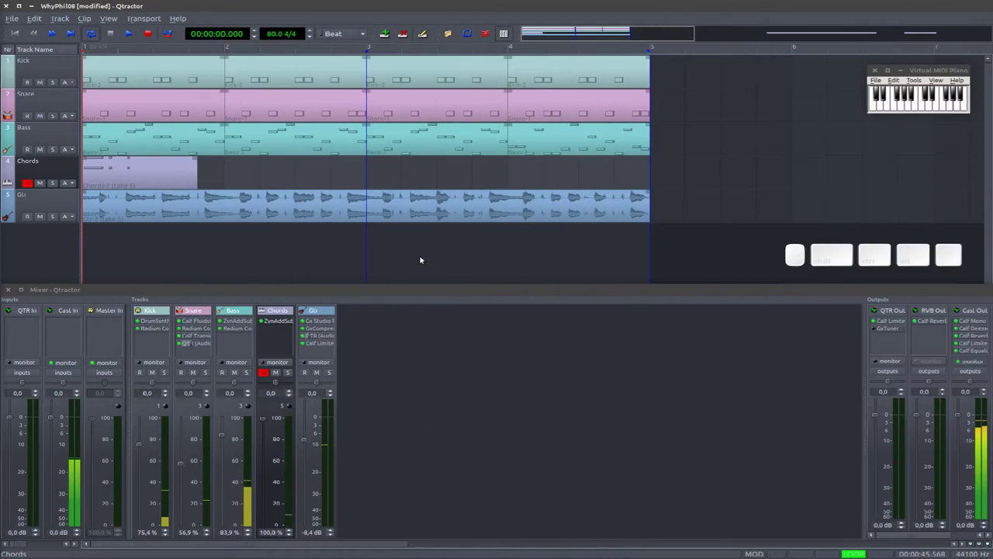
- Select the recorded Chords clip and loop it so it fills the track to the song end
key(space)
key(space)
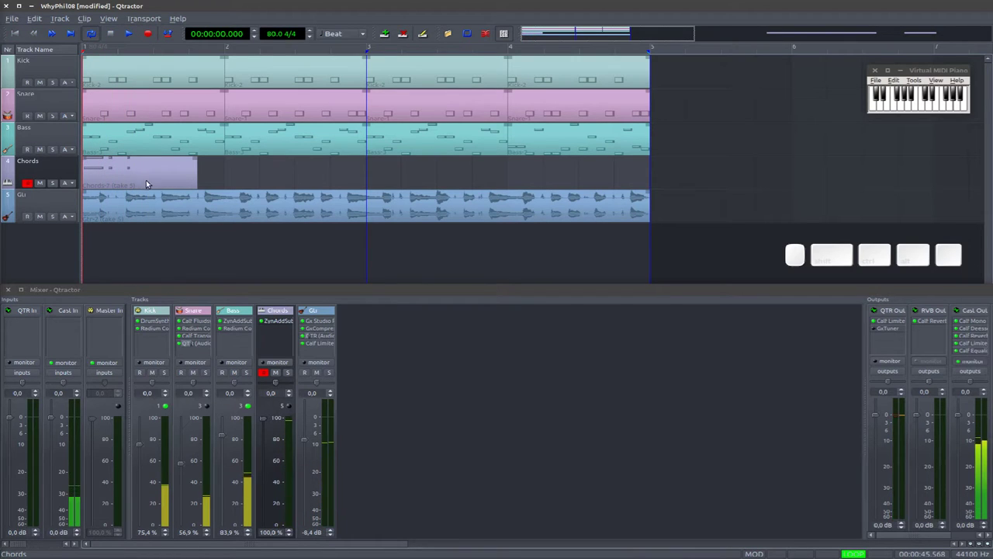
click(149, 181)
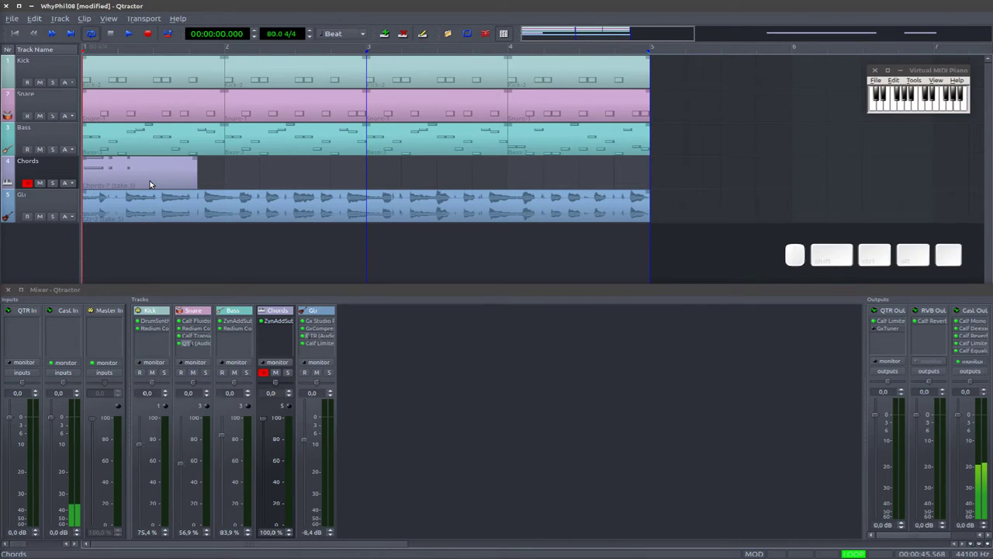
click(152, 182)
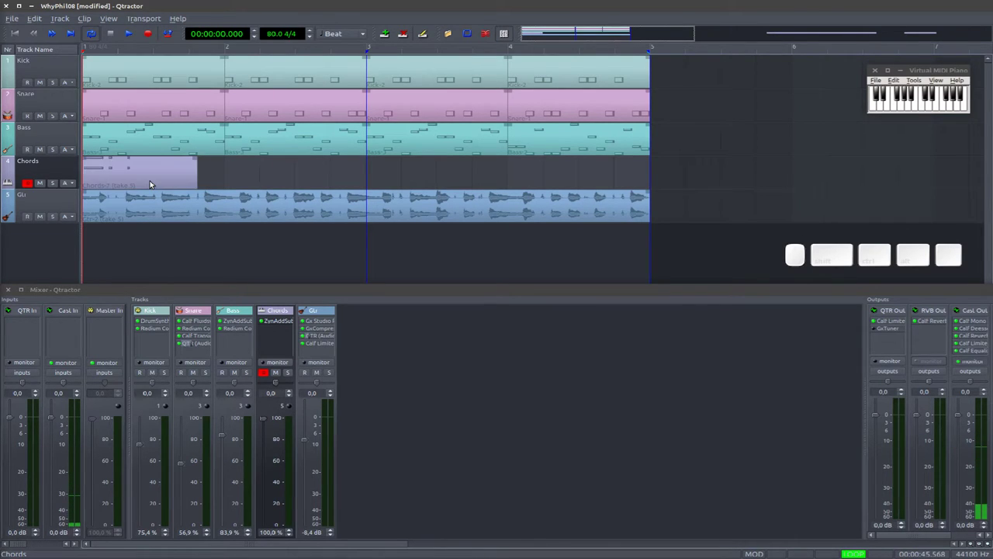
click(152, 183)
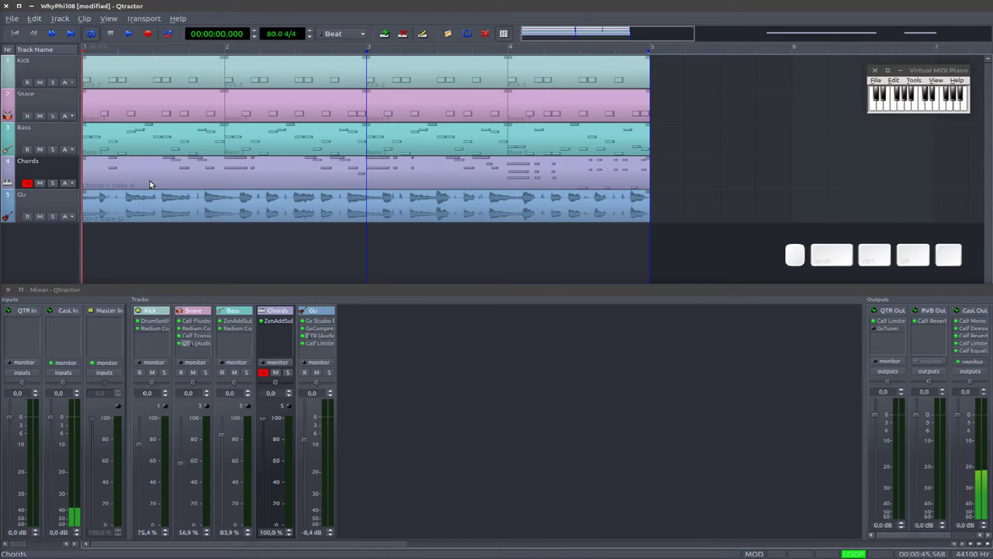
- Play the whole five-track song with the looped Chords synth, then stop at the start
key(space)
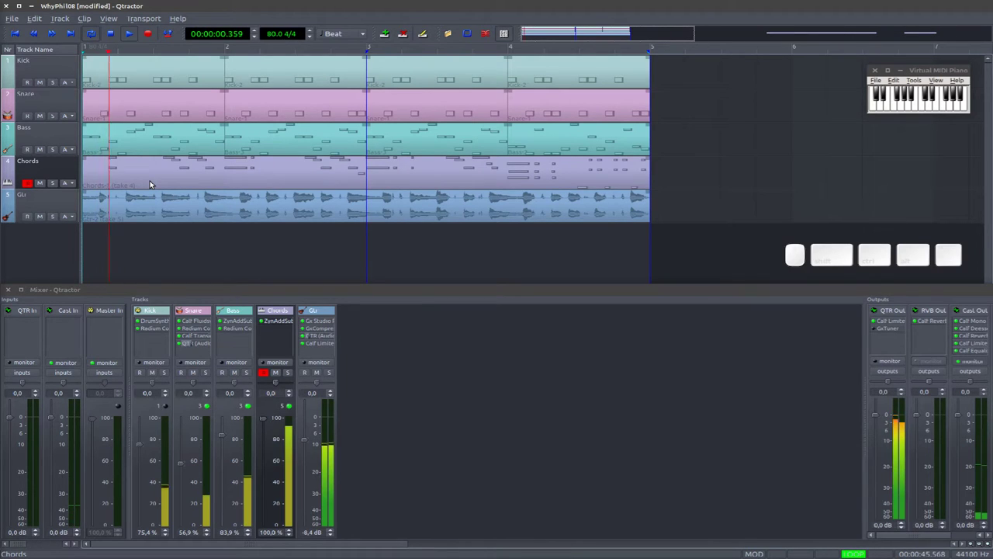
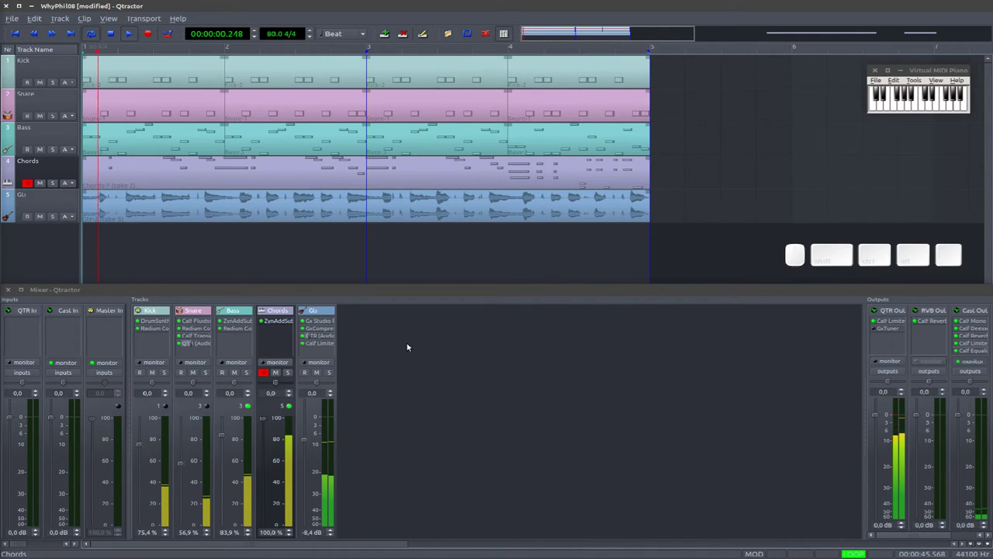
key(space)
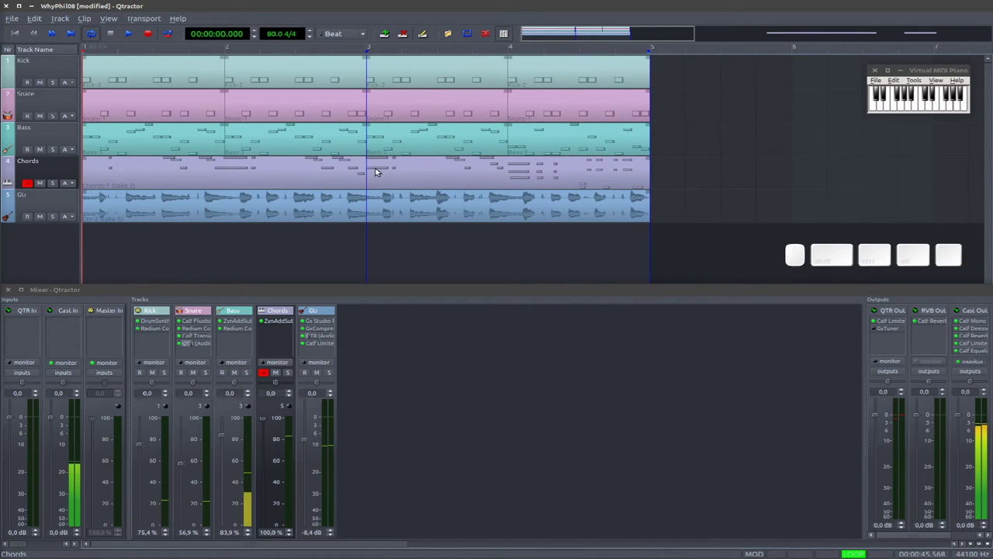
- Edit the Chords clip in the piano roll, changing one note and auditioning the result
click(480, 170)
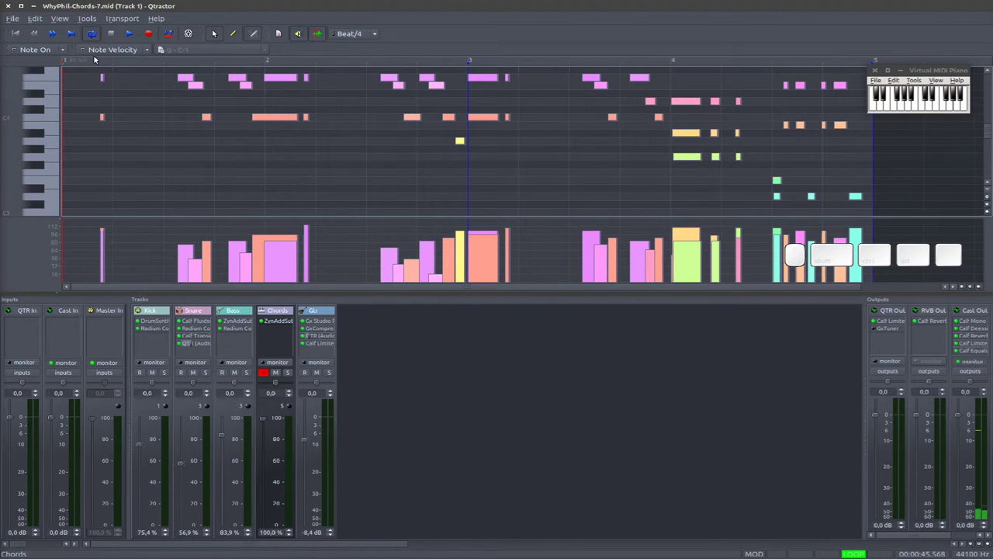
key(;)
key(space)
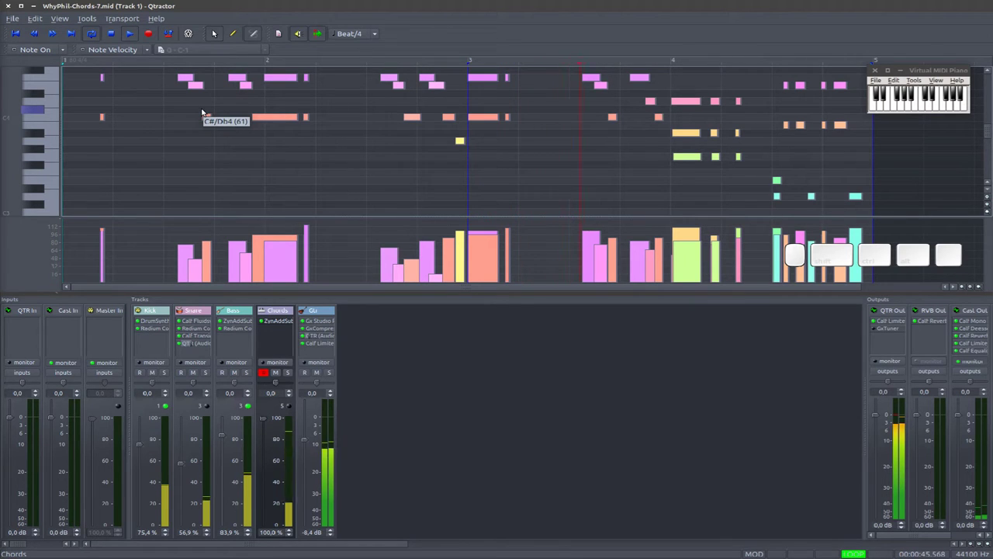
key(space)
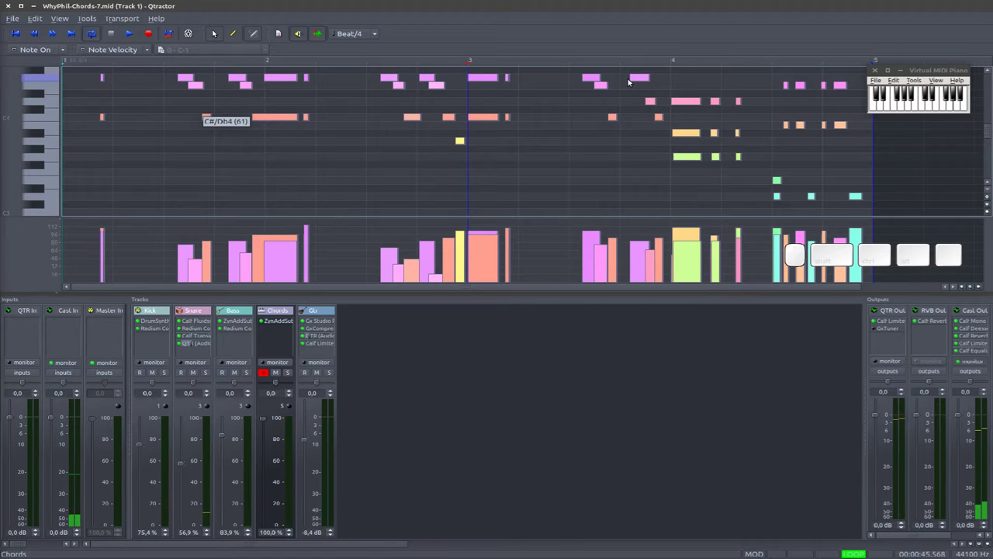
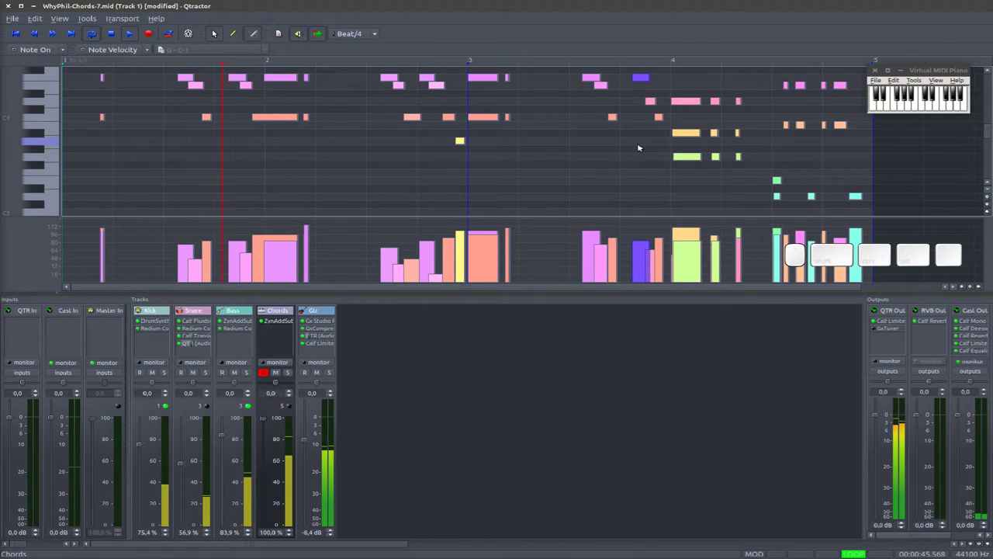
key(space)
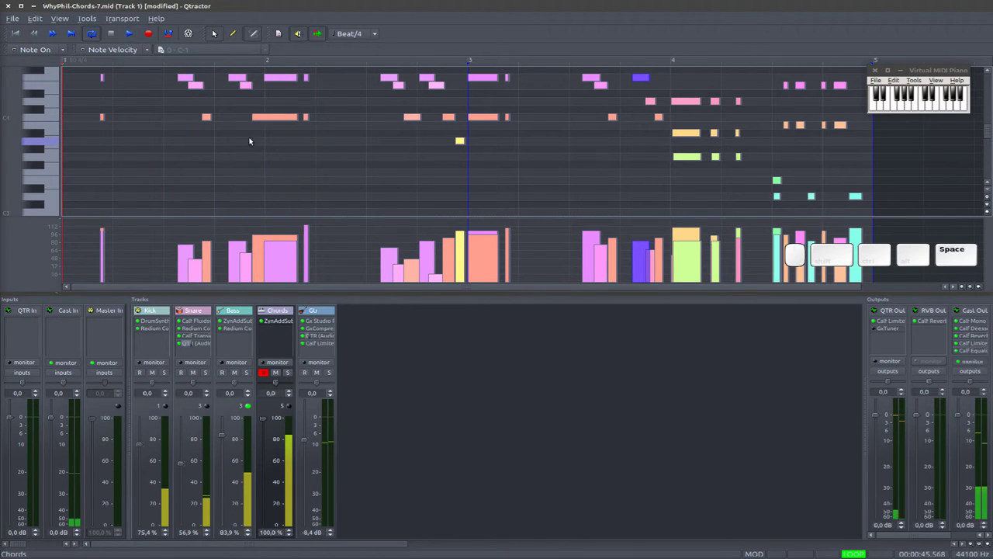
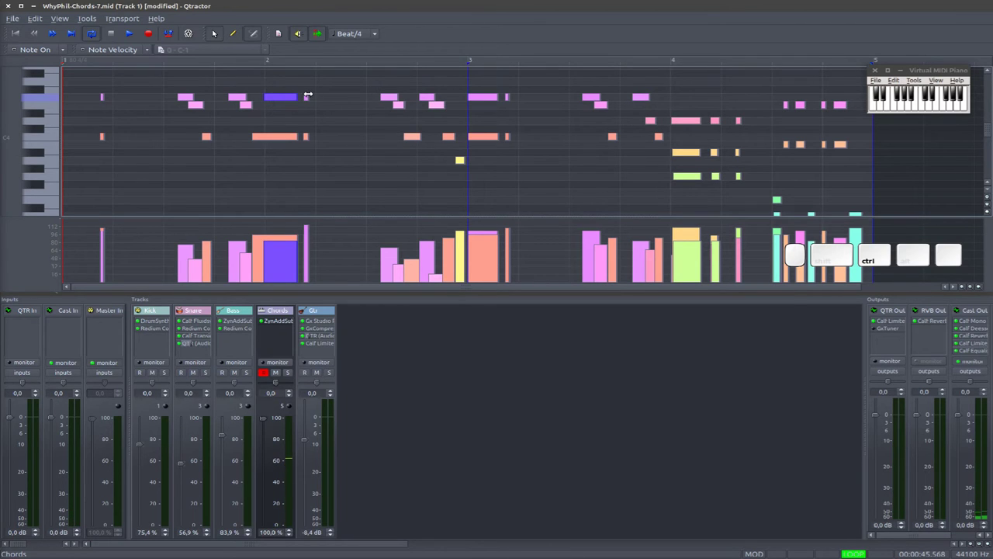
- Copy and paste chord notes at bar 1, lower one in pitch and play it back
key(ctrl+c)
key(ctrl+v)
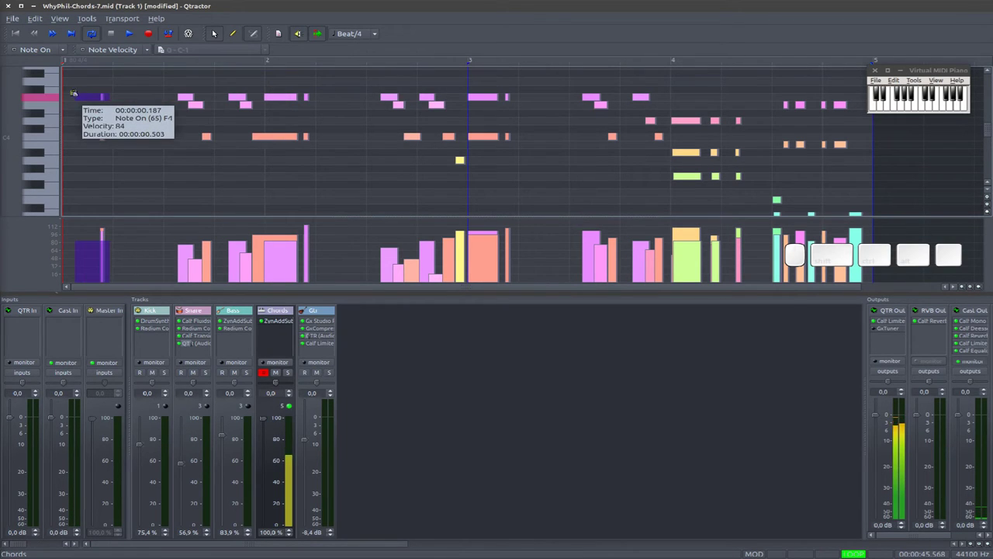
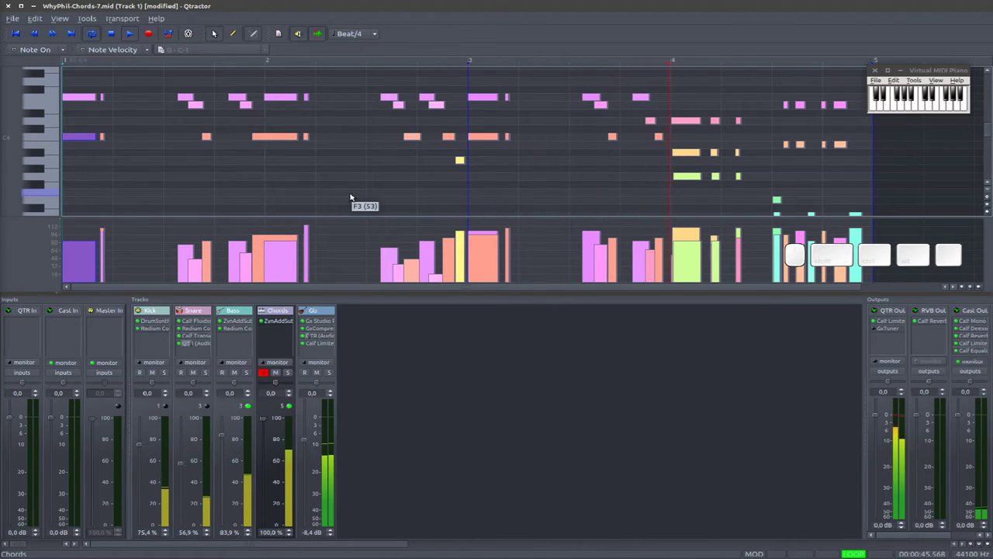
key(space)
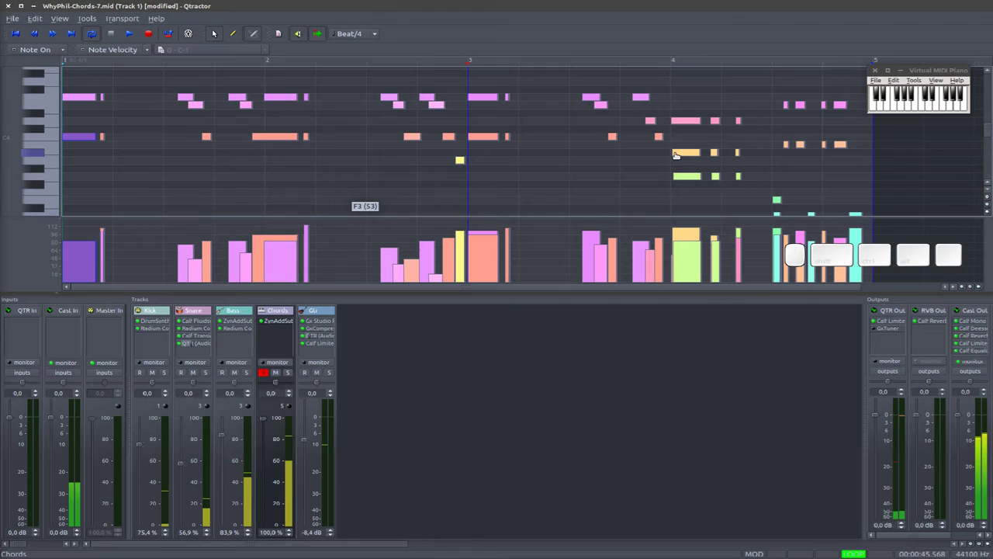
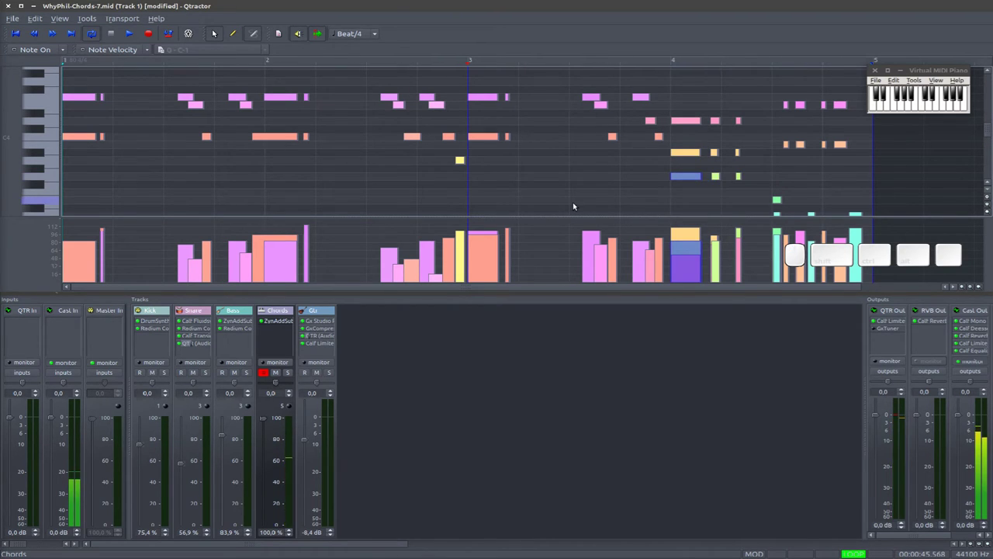
- Audition the note added before bar 4, then leave the editor for the full song view
key(space)
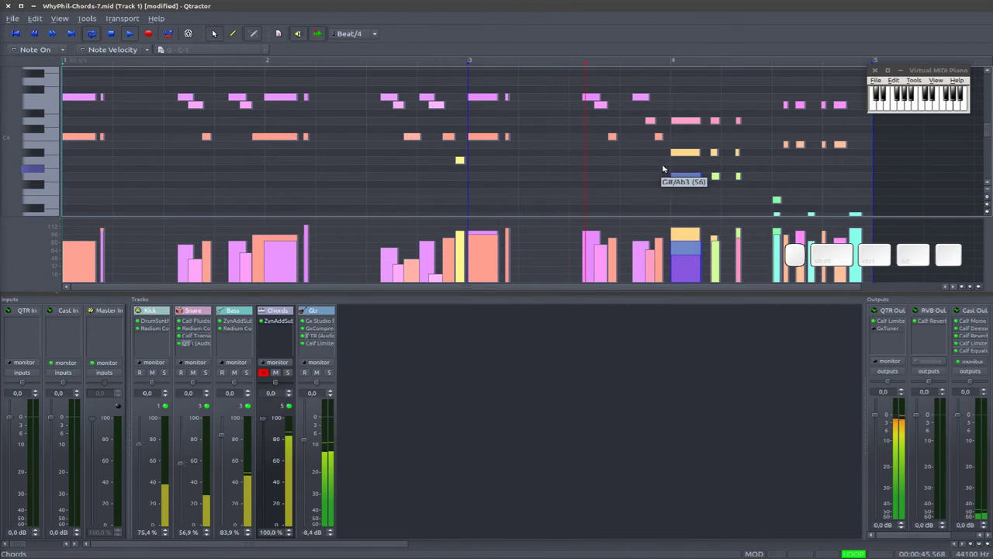
key(space)
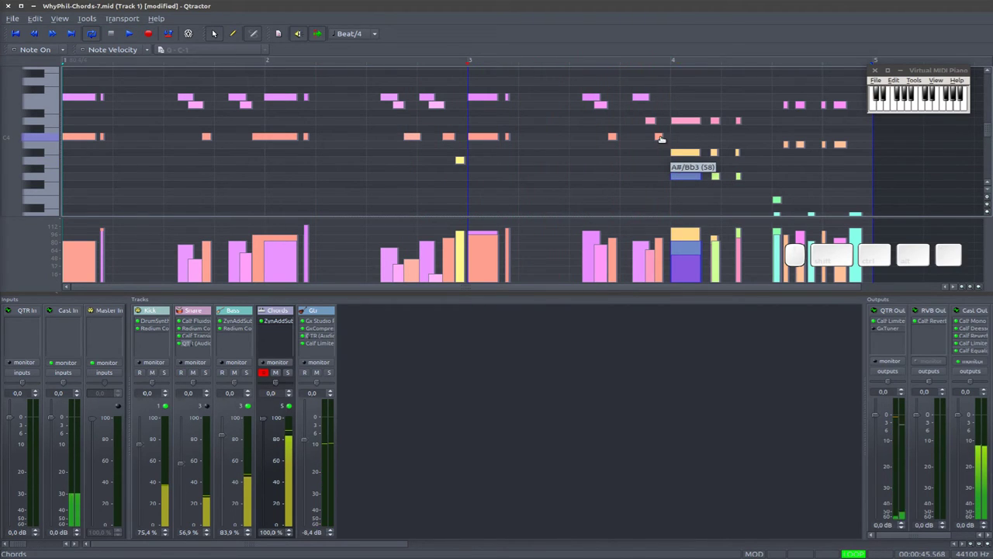
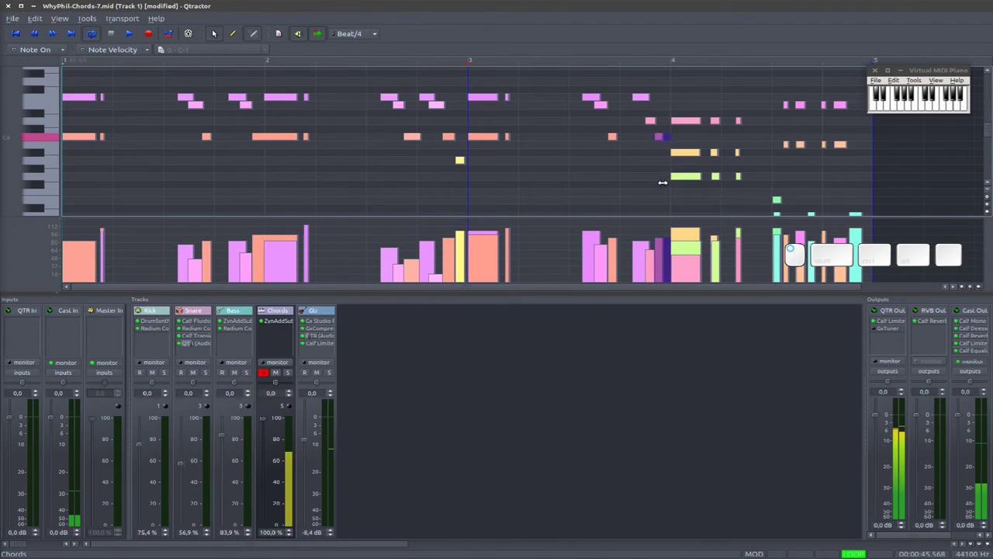
key(space)
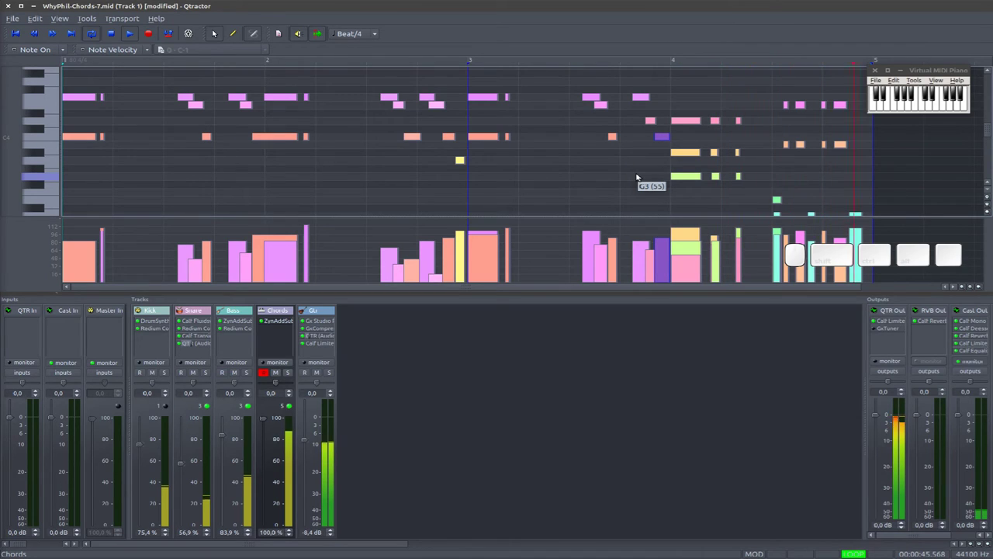
key(space)
key(alt+Tab)
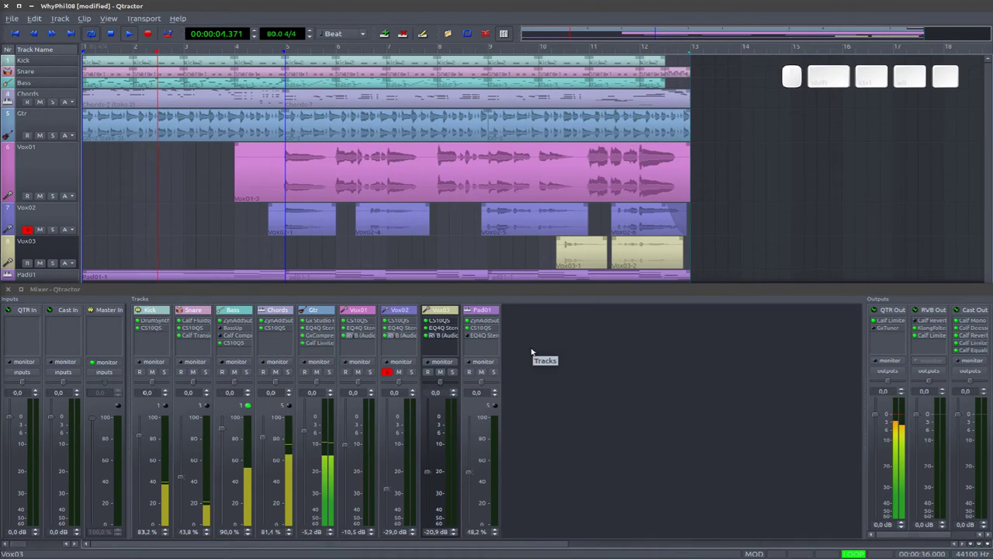